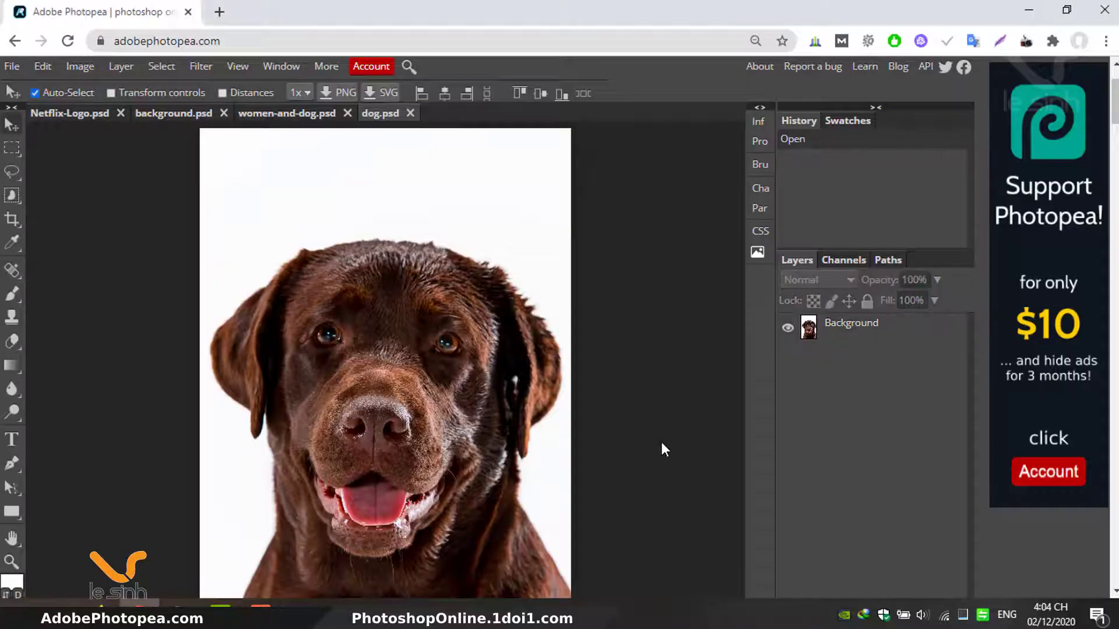
- Switch the browser to full-screen view of the Photopea workspace
{"action": "key", "text": "F11"}
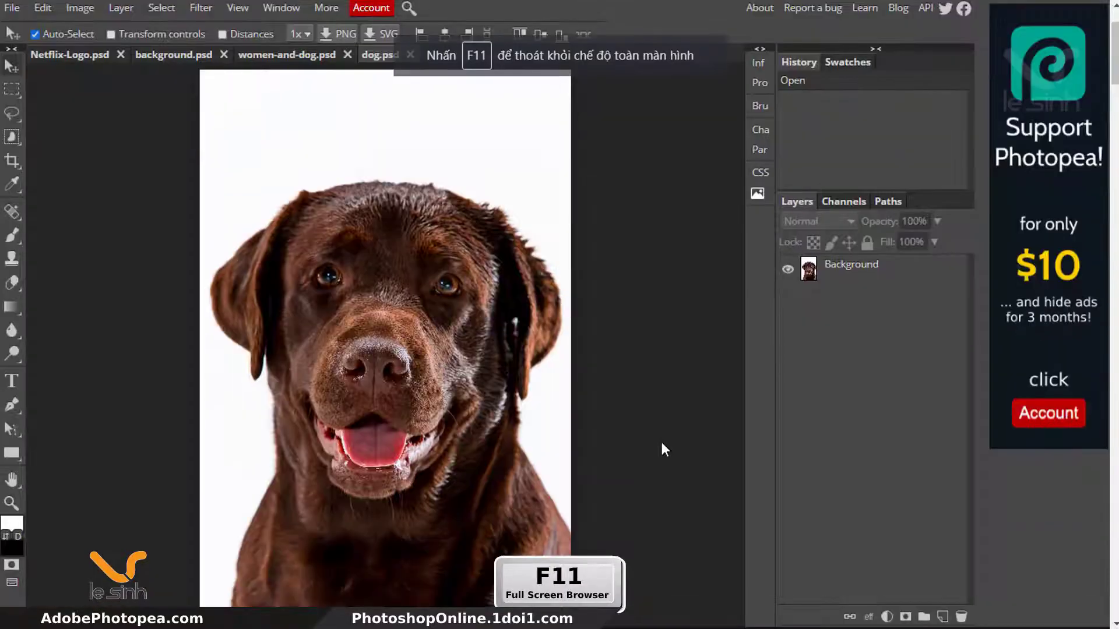
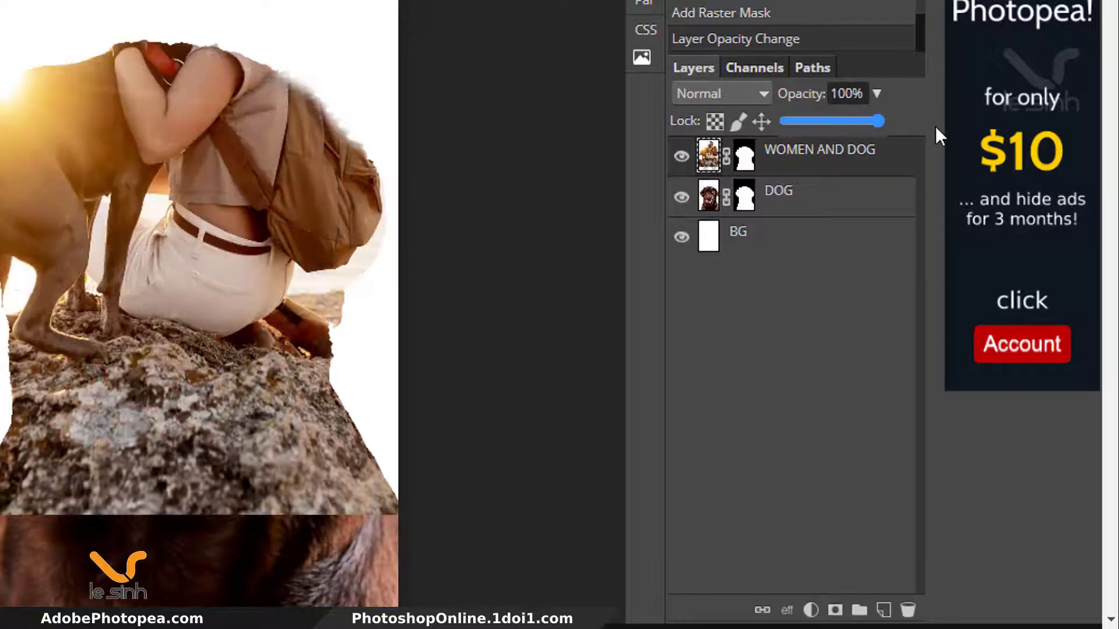
- Drag across the masked composite to adjust the dog-shaped mask on WOMEN AND DOG
{"action": "left_click_drag", "start_coordinate": [801, 155], "coordinate": [5, 148]}
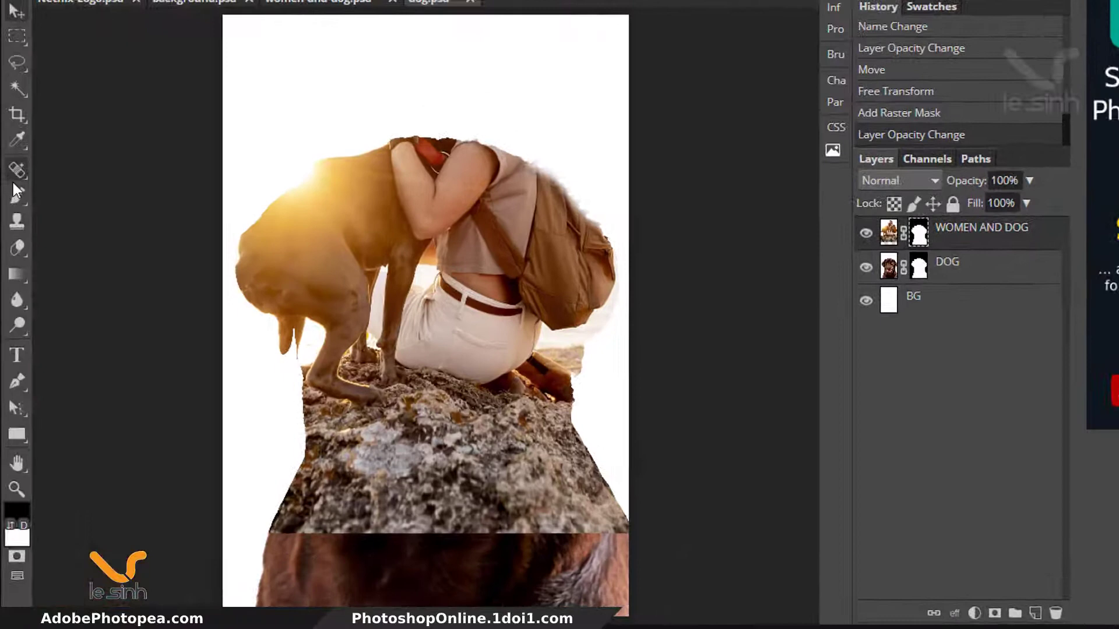
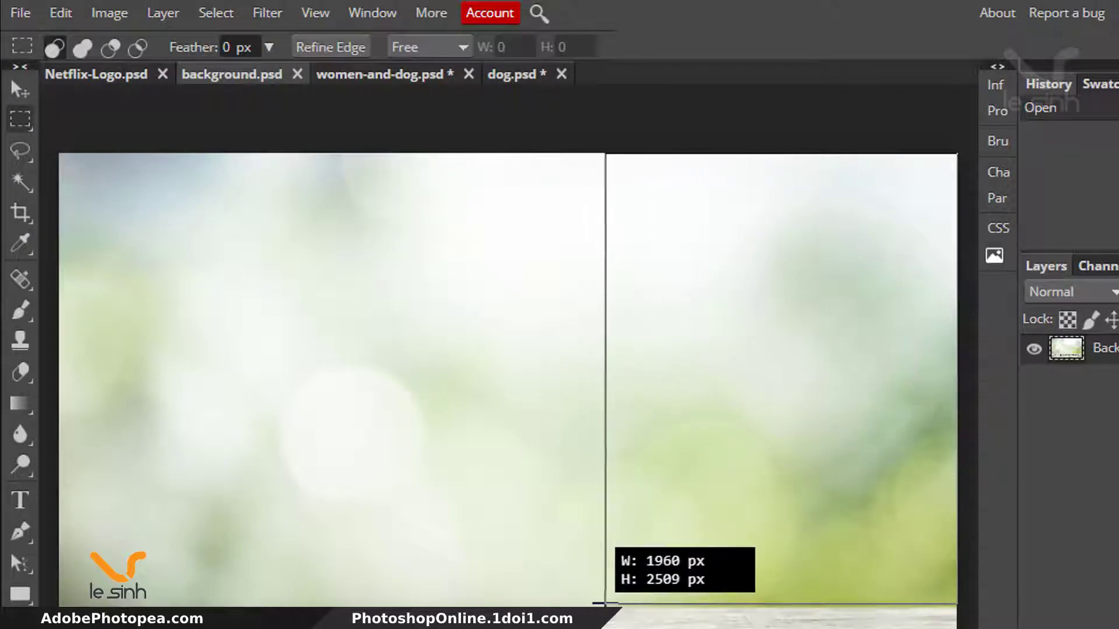
- Copy the whole bokeh background image and paste it into the poster
{"action": "key", "text": "ctrl+c"}
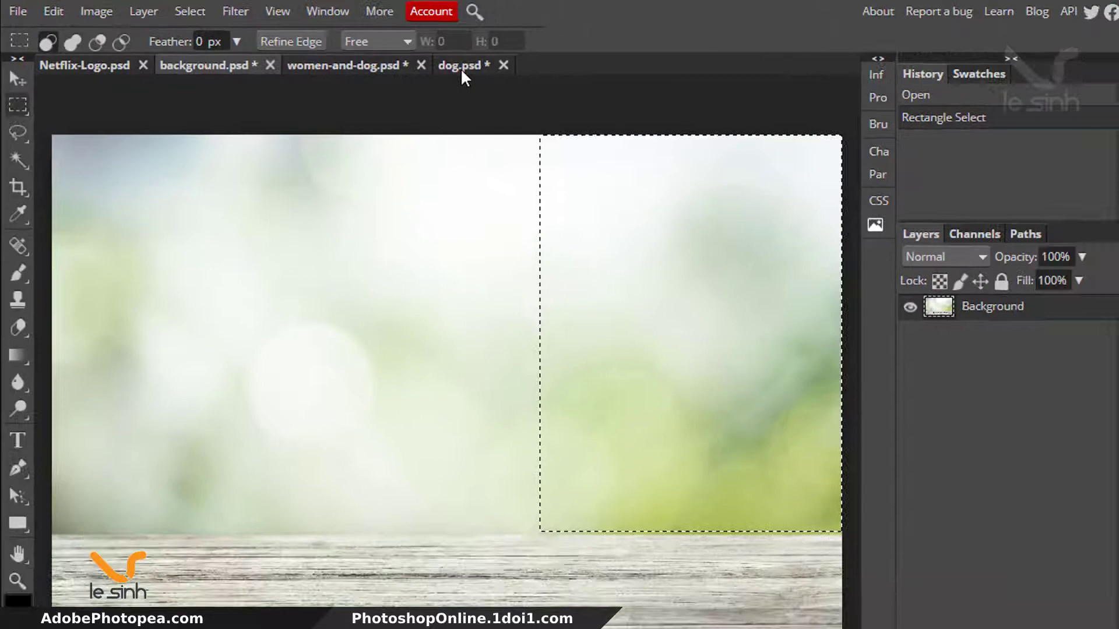
{"action": "key", "text": "ctrl+v"}
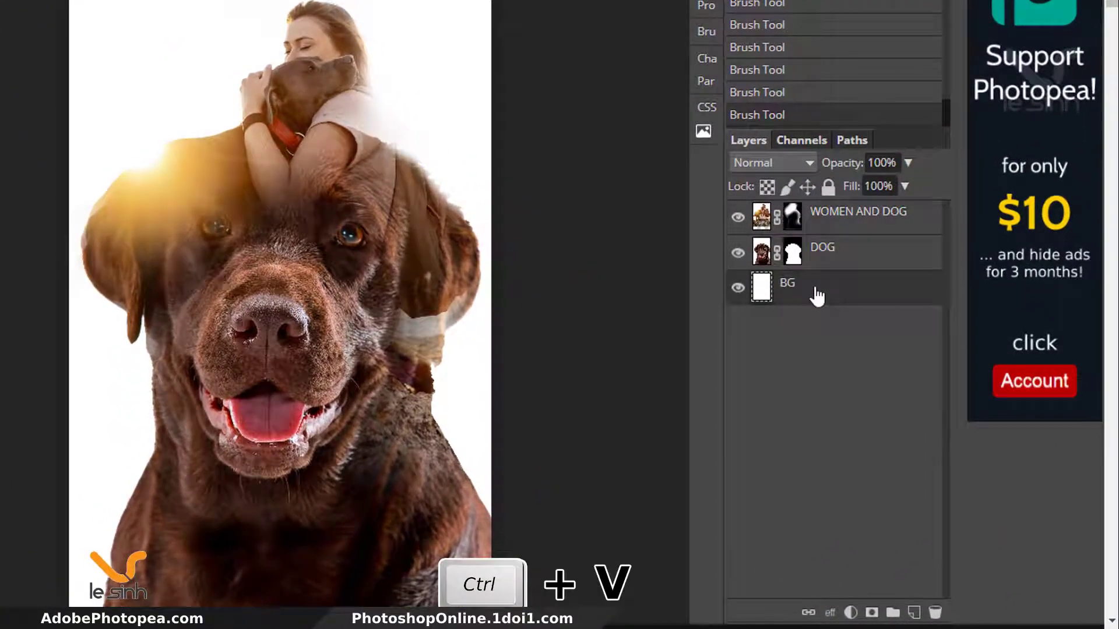
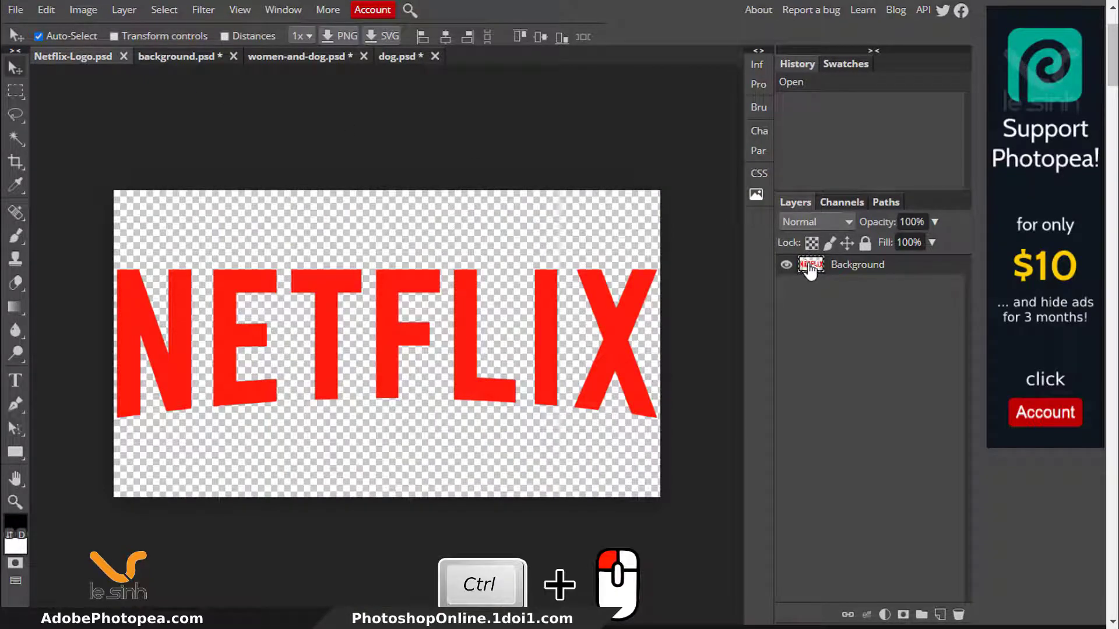
- Paste the NETFLIX logo as Layer 1, scale it down and move it to the bottom edge
{"action": "key", "text": "ctrl+c"}
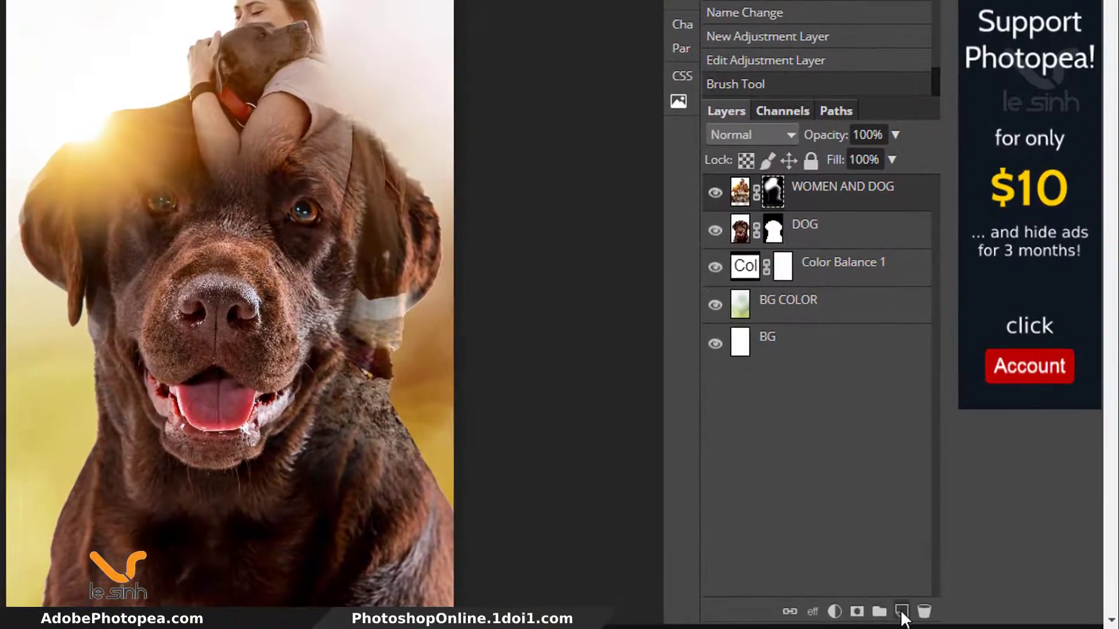
{"action": "key", "text": "ctrl+v"}
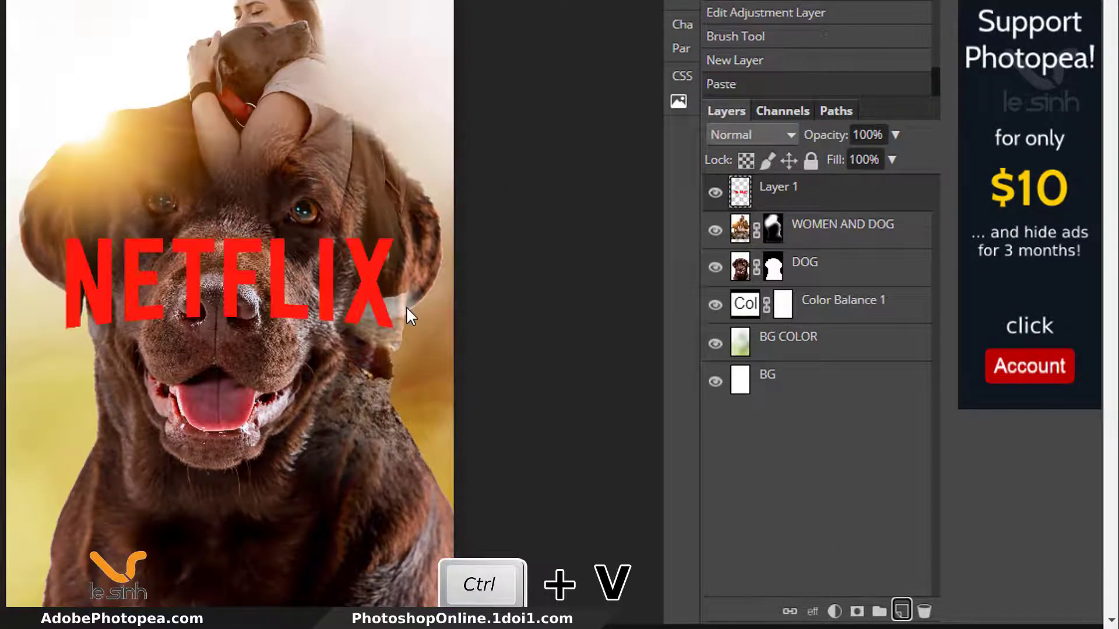
{"action": "key", "text": "ctrl+t"}
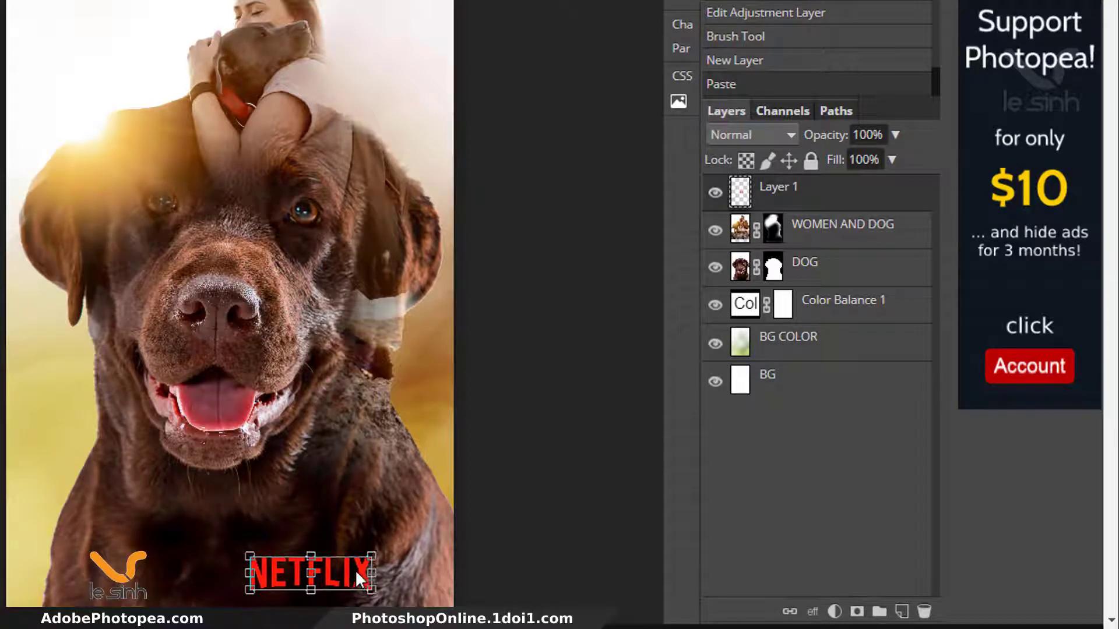
{"action": "key", "text": "Return"}
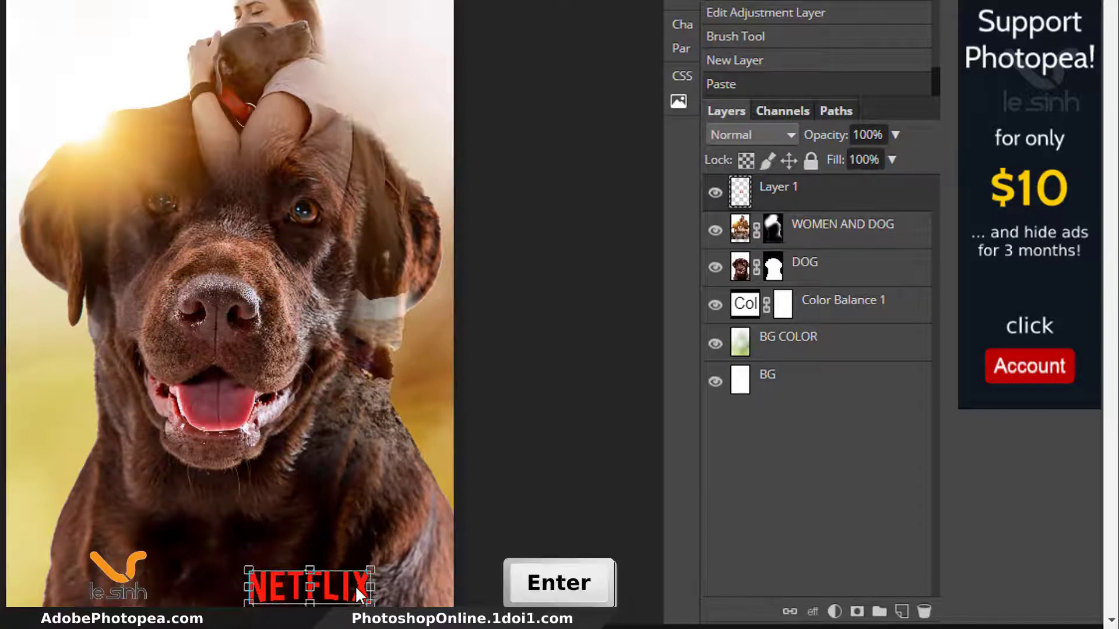